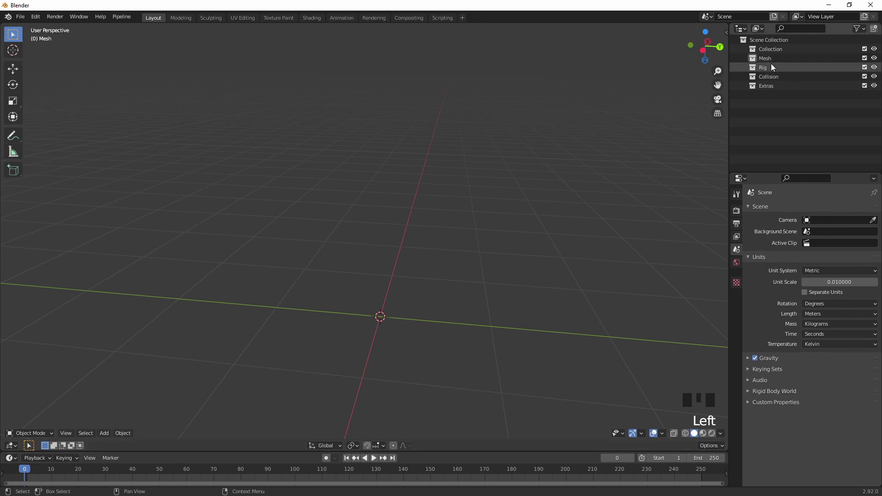
Step: Import the SK_Mannequin model with its armature into the Rig collection via File > Import
left_click(773, 68)
left_click_drag(455, 184, 19, 23)
left_click_drag(19, 22, 58, 142)
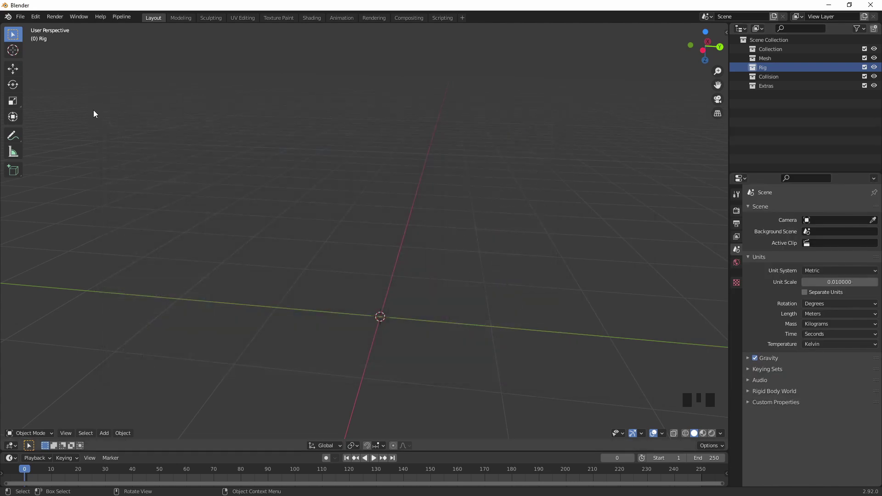
left_click_drag(19, 21, 158, 200)
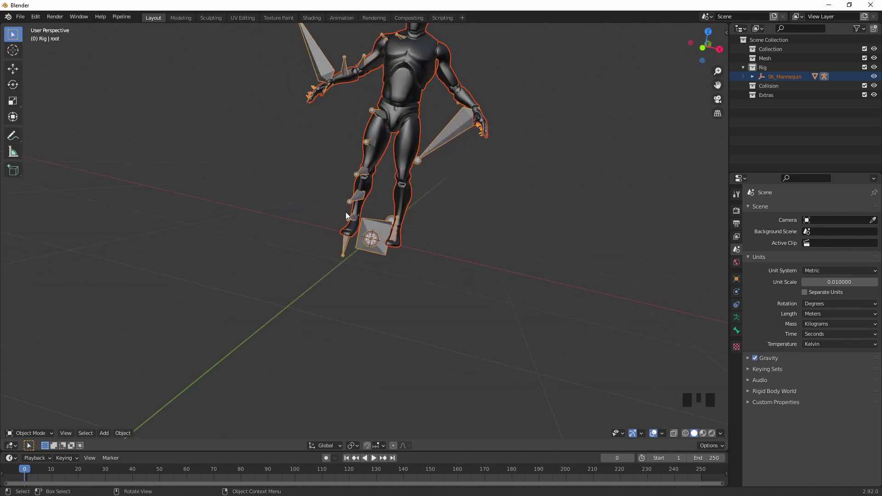
Step: Move the mannequin body mesh into the Mesh collection
left_click(203, 186)
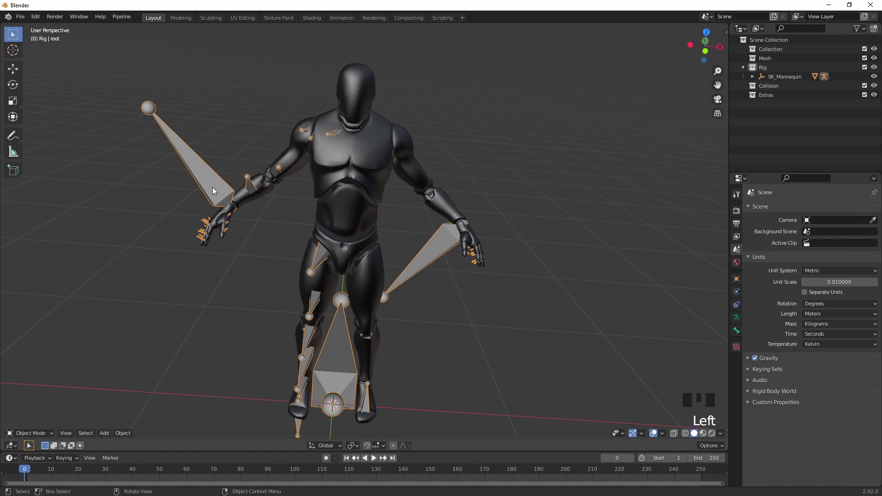
key("h")
left_click(334, 180)
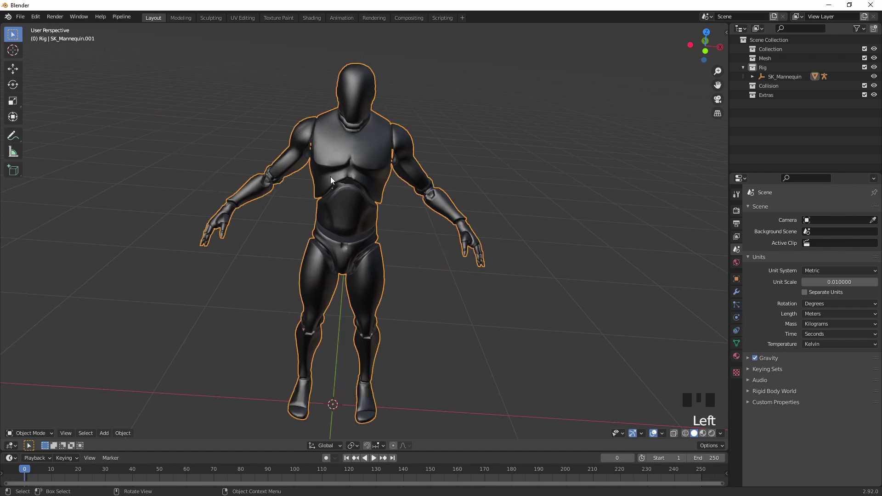
key("m")
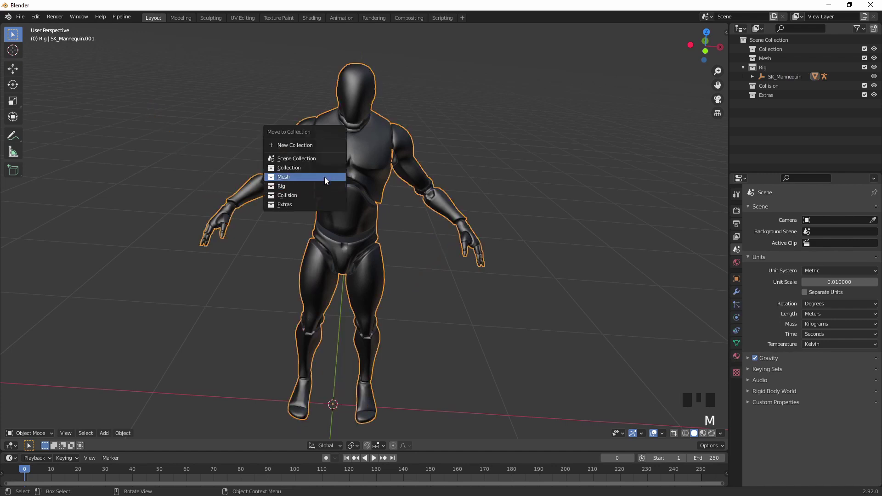
left_click(332, 159)
Step: Separate the mesh into loose parts in Edit Mode
key("Tab")
key("p")
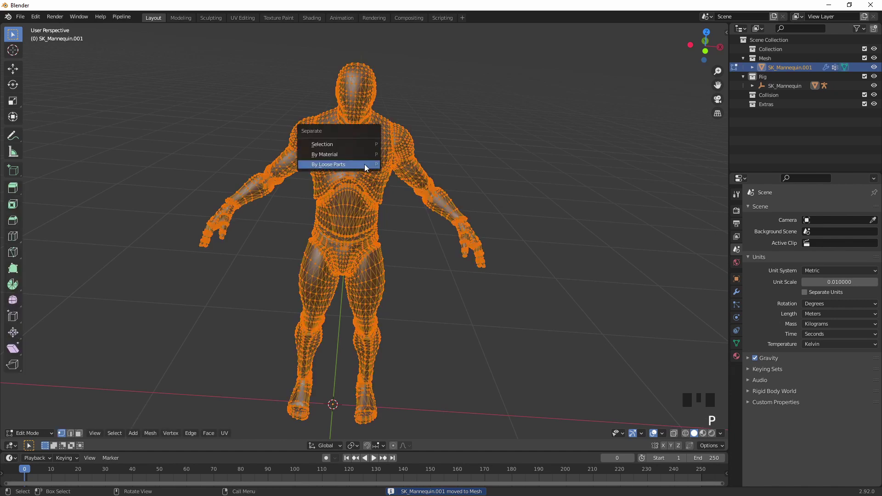
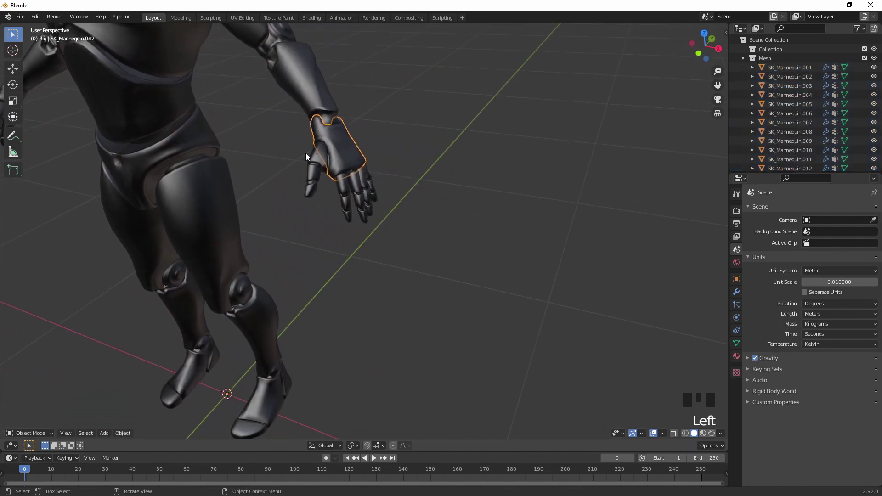
Step: Join the near hand's finger pieces into one object and hide it
left_click_drag(300, 155, 309, 161)
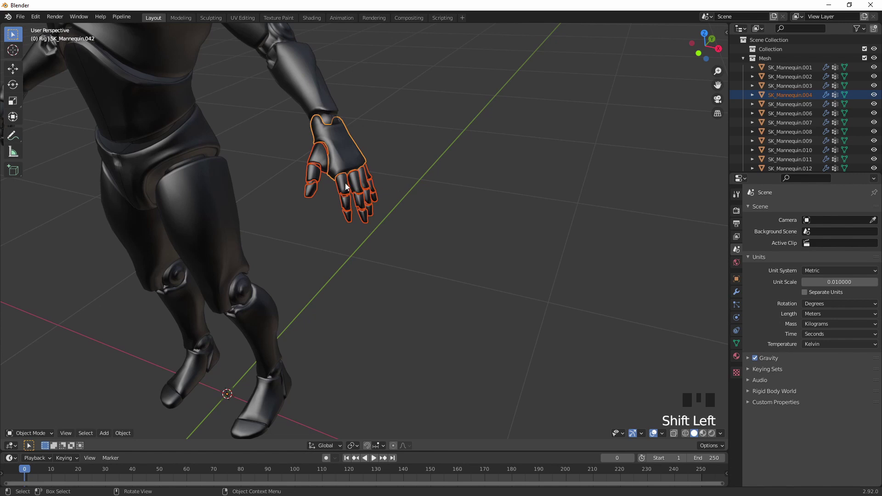
key("ctrl+j")
key("h")
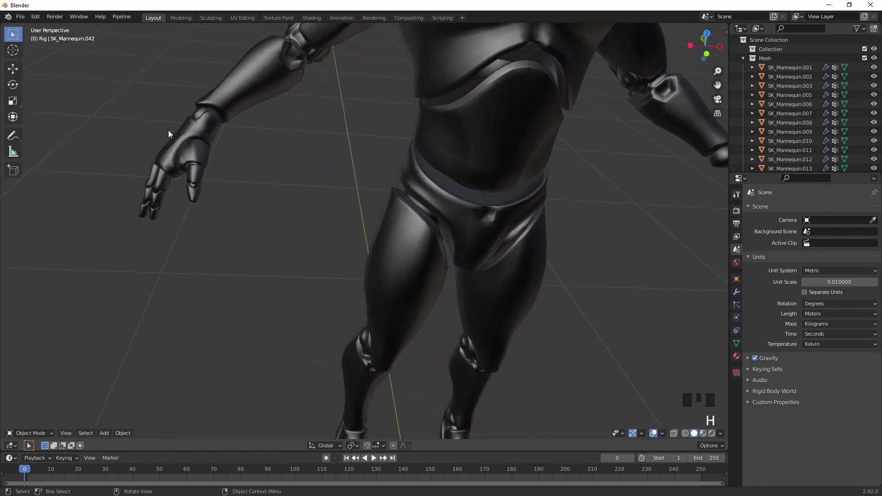
Step: Join the other hand's finger and palm pieces into one object and hide it
left_click_drag(131, 145, 141, 156)
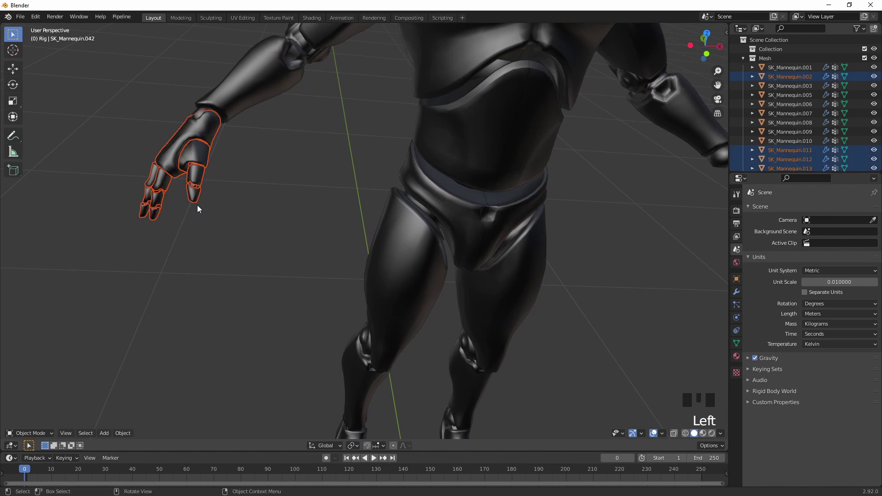
left_click(178, 163)
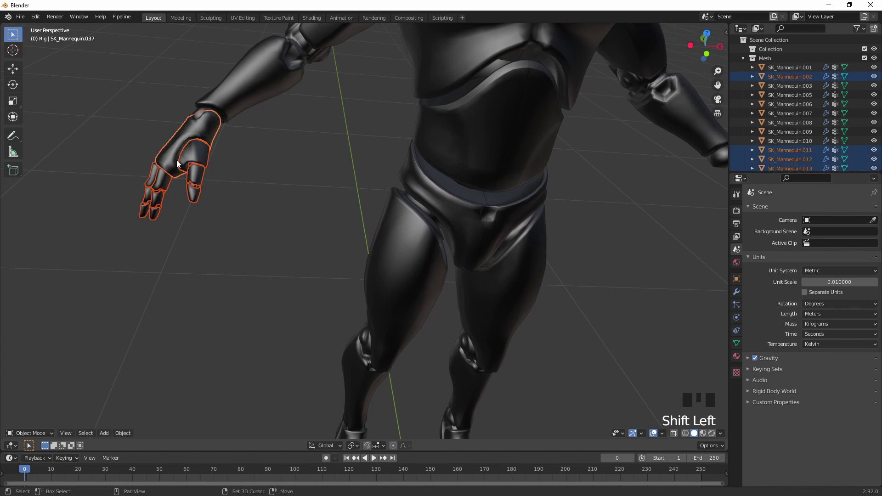
key("shift+j")
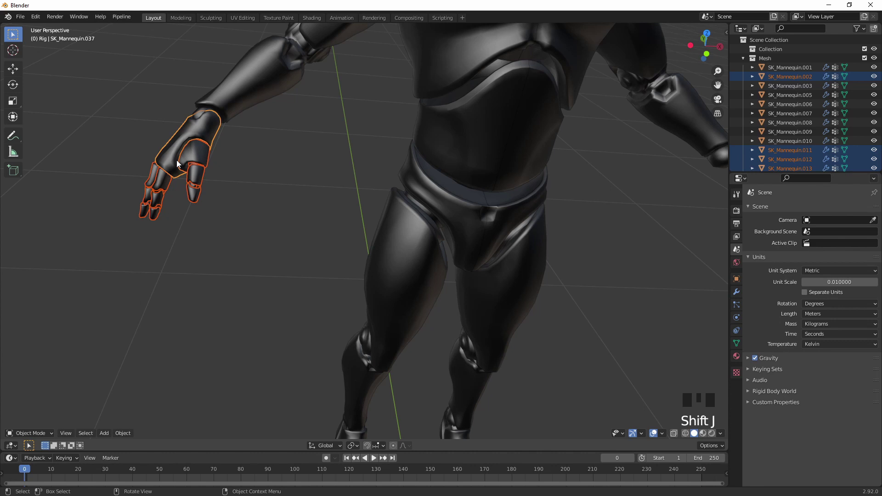
key("ctrl+j")
key("h")
Step: Join the forearm and adjoining arm pieces into one object and hide it
left_click(399, 189)
left_click(393, 204)
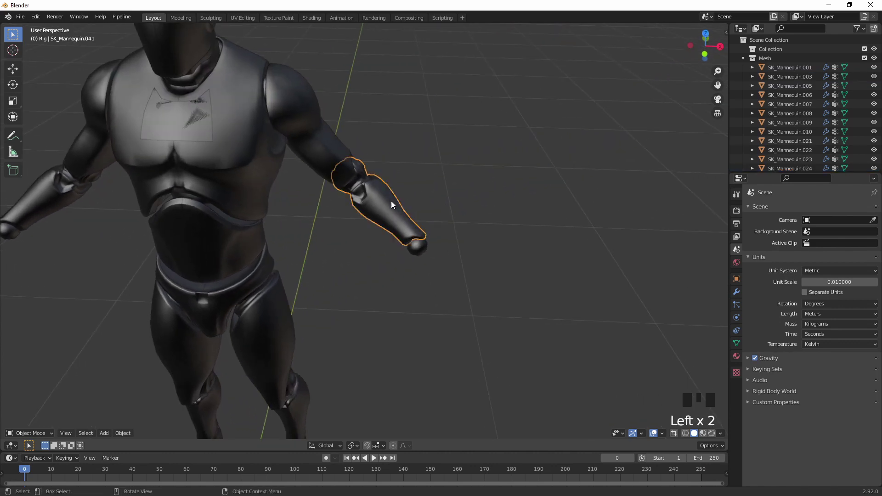
left_click(426, 252)
left_click(428, 248)
key("ctrl+j")
key("h")
Step: Select a torso piece and join it with the selected pieces
left_click_drag(208, 203, 214, 213)
left_click(268, 218)
key("ctrl+j")
Step: Join the chest halves, lower chest and neck pieces into one torso object and hide it
key("h")
left_click(393, 185)
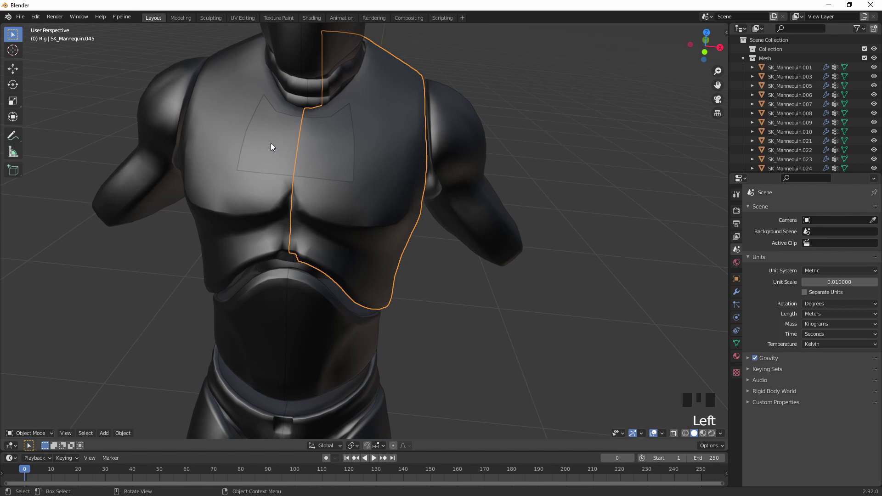
left_click(241, 184)
left_click(278, 145)
left_click(287, 155)
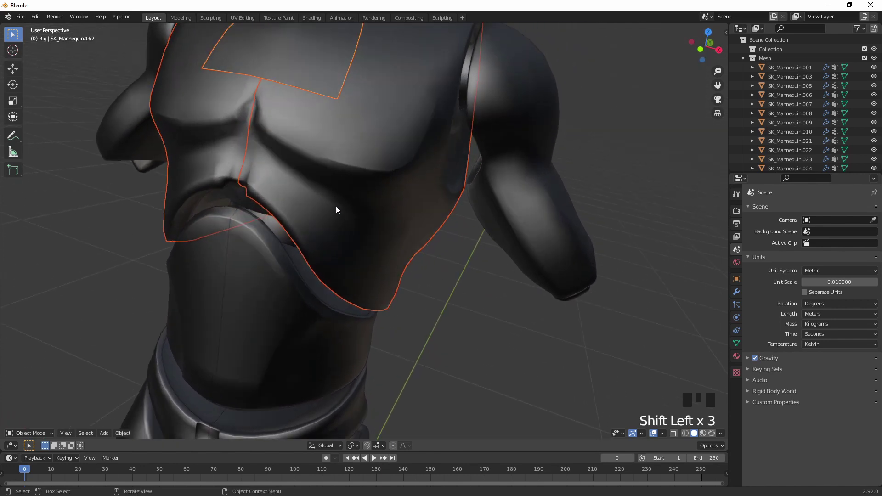
left_click(212, 201)
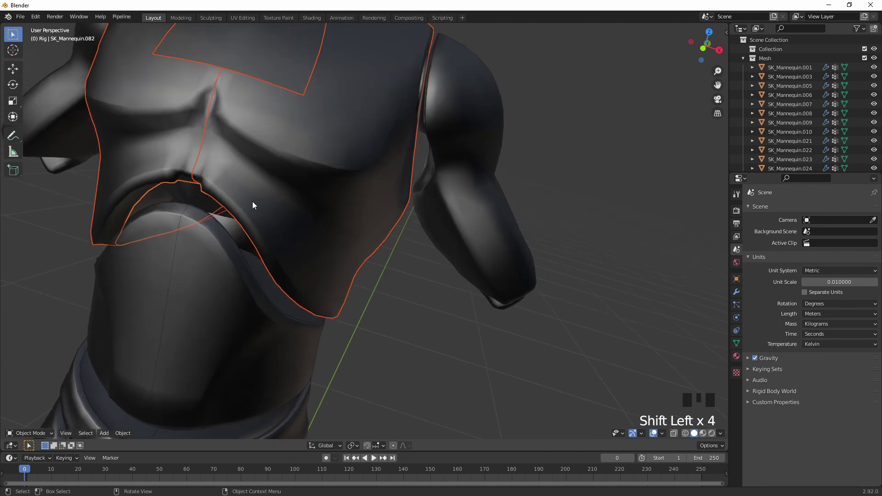
left_click(165, 207)
left_click(166, 207)
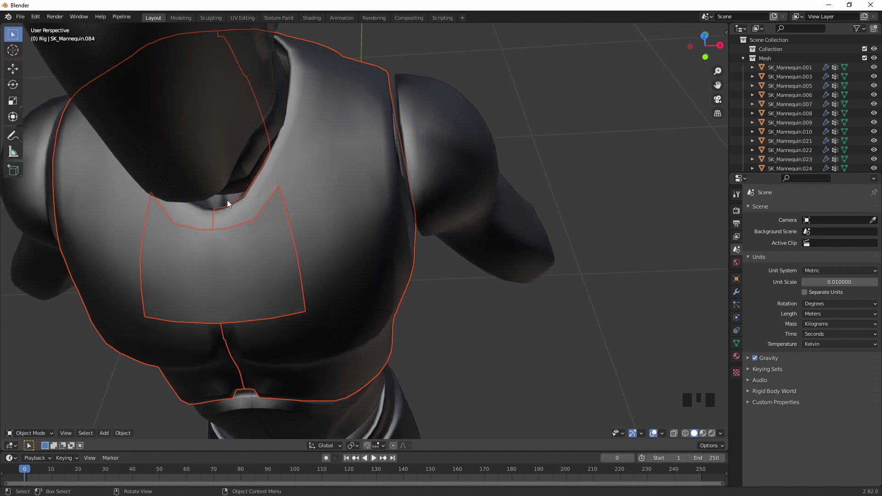
left_click(233, 206)
left_click(219, 210)
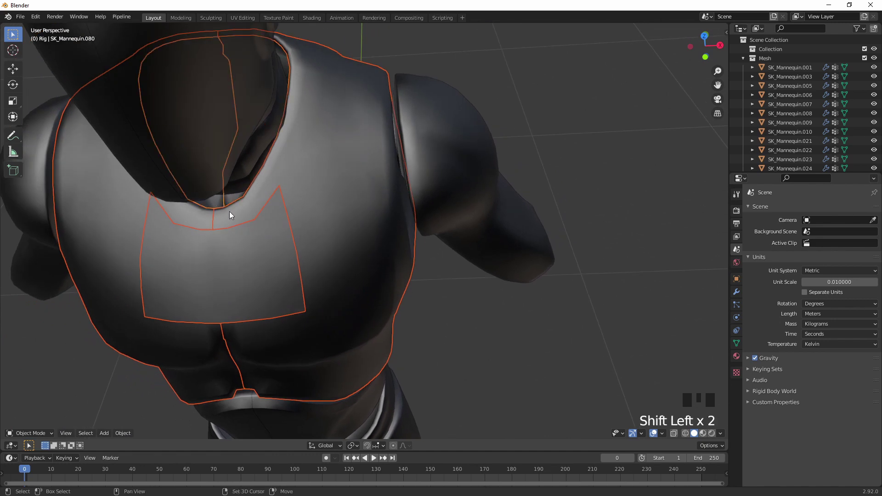
key("ctrl+j")
key("h")
Step: Join the remaining torso pieces, then remove the ringed shoulder piece from view
left_click(390, 140)
left_click(349, 127)
key("ctrl+j")
key("h")
left_click_drag(302, 88, 302, 97)
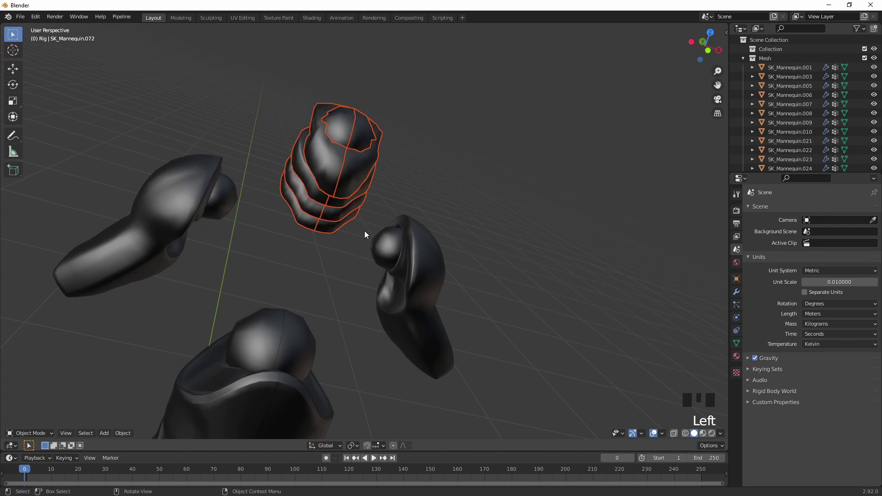
left_click(332, 159)
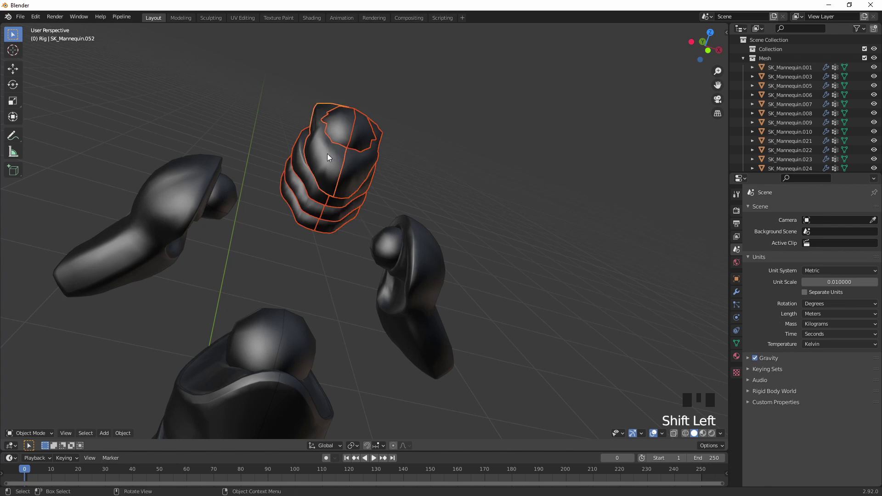
key("ctrl+j")
key("h")
Step: Join the upper arm piece, its neighbour and the ball joint into one part
left_click(458, 199)
left_click(271, 91)
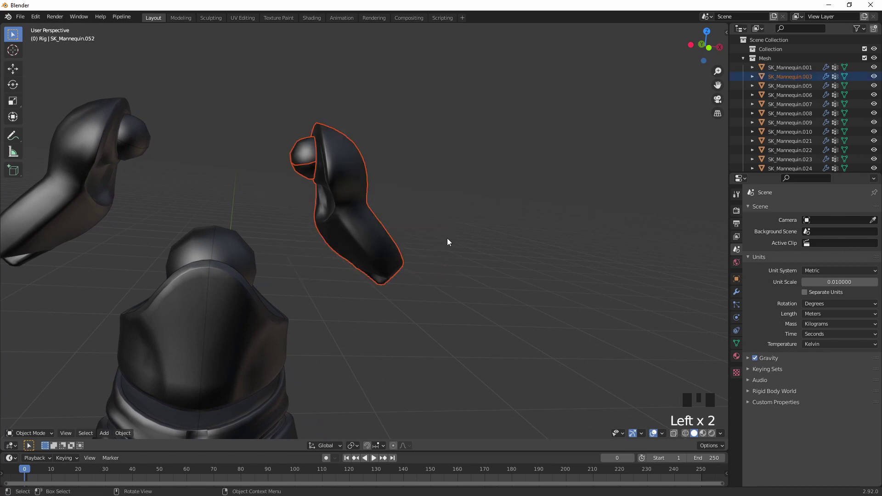
left_click(326, 193)
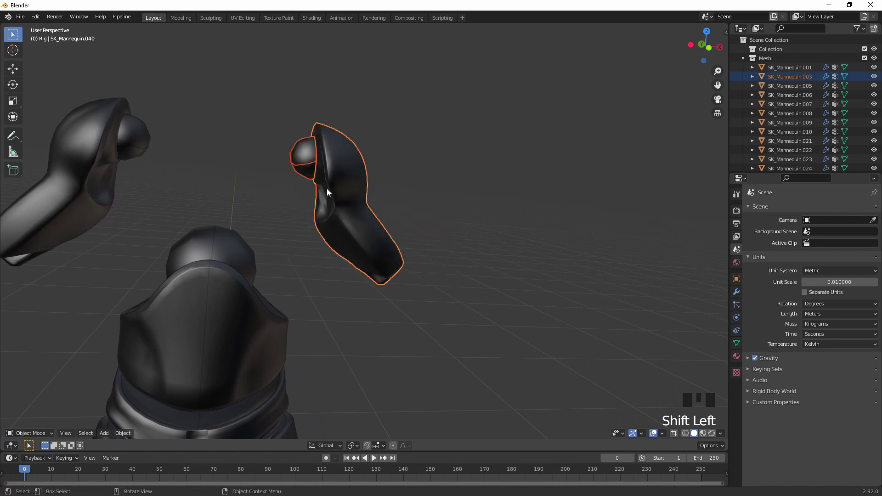
key("ctrl+j")
Step: Hide the finished part, then join the two upper-arm fragments and hide them
key("h")
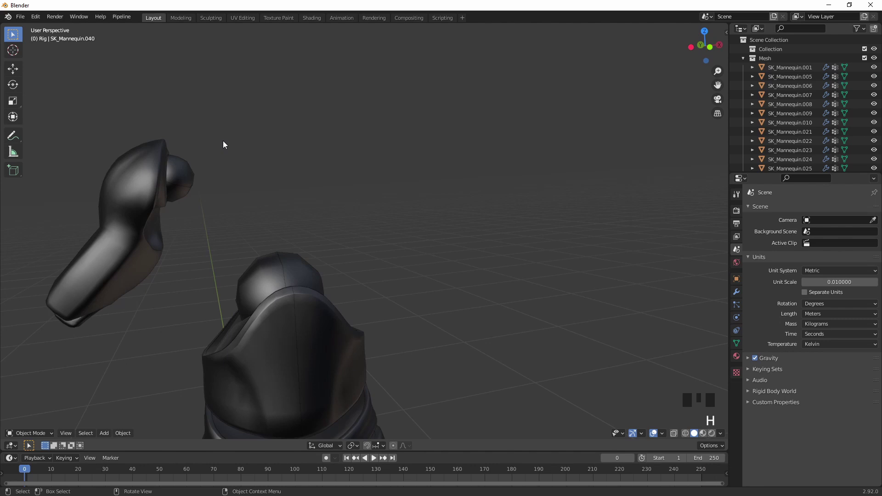
left_click(152, 162)
left_click(259, 223)
key("ctrl+j")
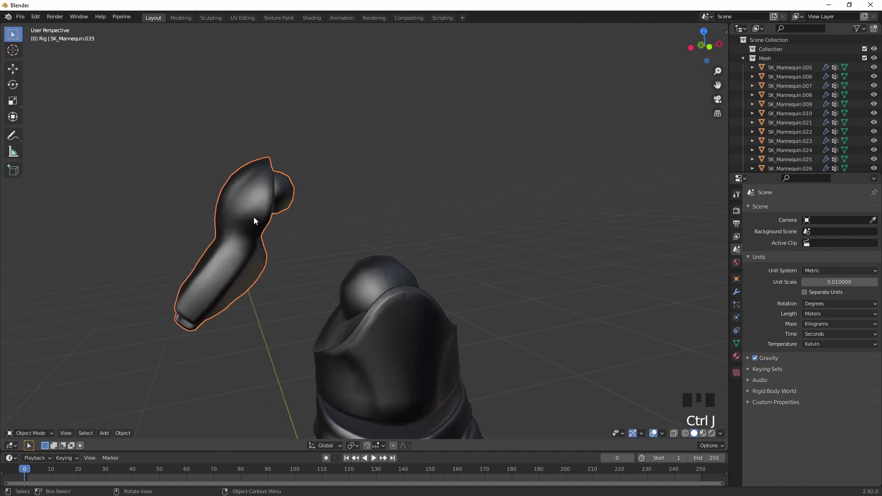
key("h")
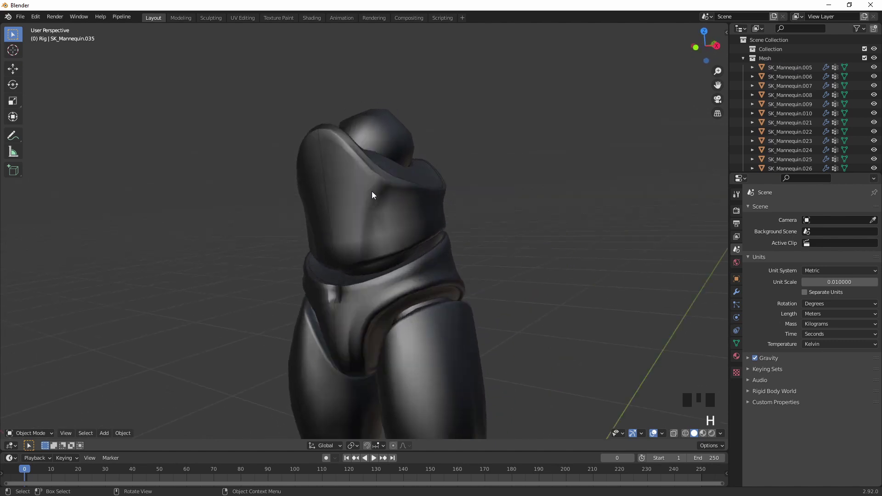
Step: Join the front and back chest fragments with the waist band into one part and hide it
left_click(382, 143)
left_click(419, 141)
left_click(327, 189)
left_click(461, 195)
left_click_drag(455, 228, 429, 234)
left_click(382, 236)
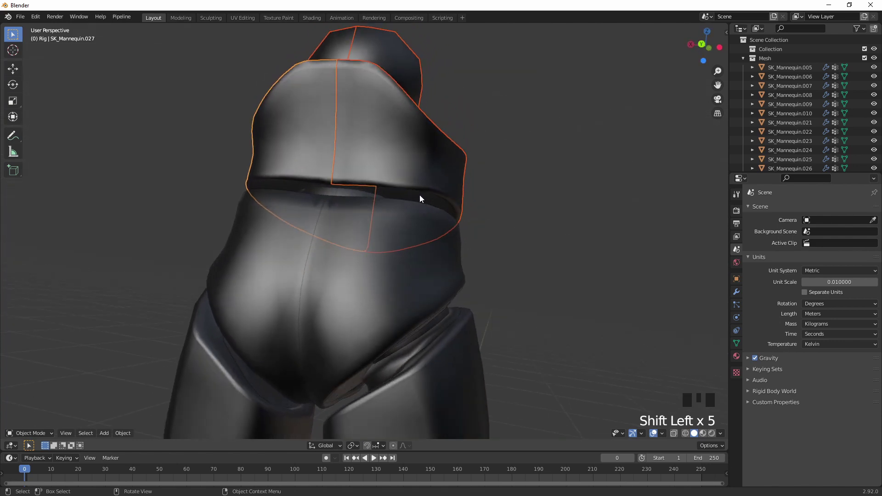
left_click(428, 200)
left_click(298, 187)
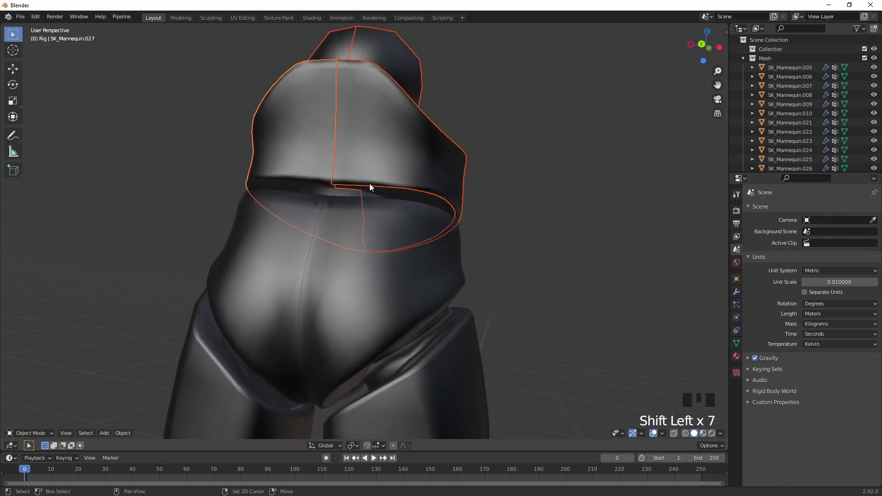
left_click(297, 188)
key("ctrl+j")
key("h")
Step: Join the hip, pelvis and groin fragments into one part and hide it, undoing the last action
left_click(363, 195)
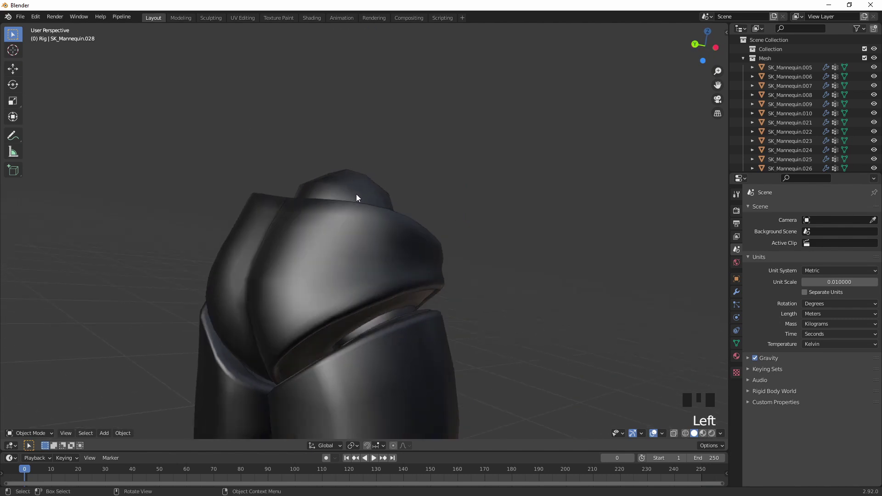
left_click(362, 214)
left_click(403, 216)
left_click(431, 236)
left_click(295, 228)
left_click(305, 272)
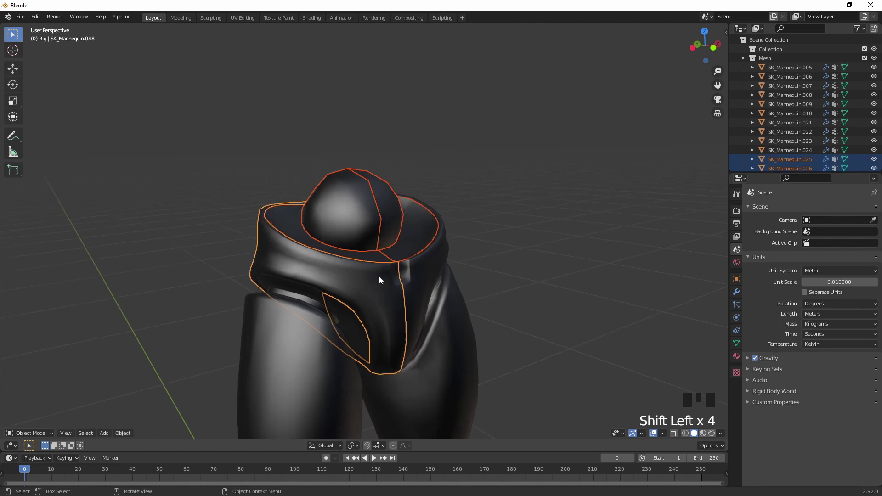
left_click(310, 199)
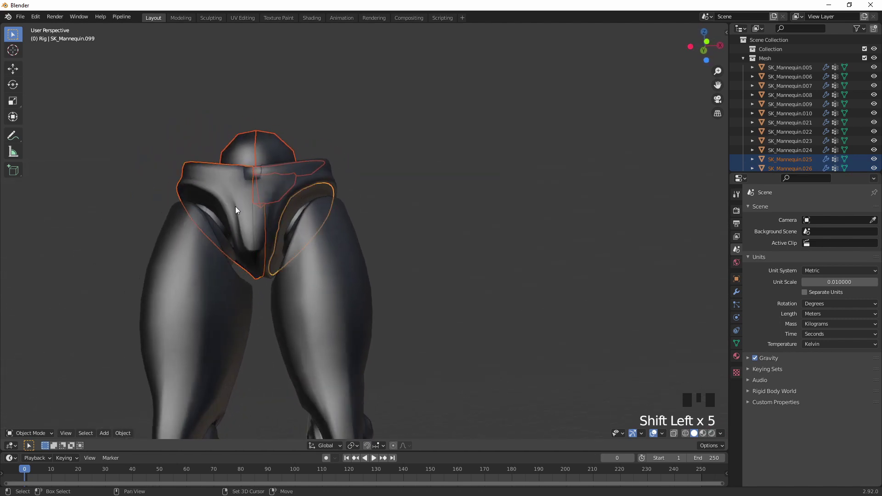
left_click(213, 201)
left_click(212, 204)
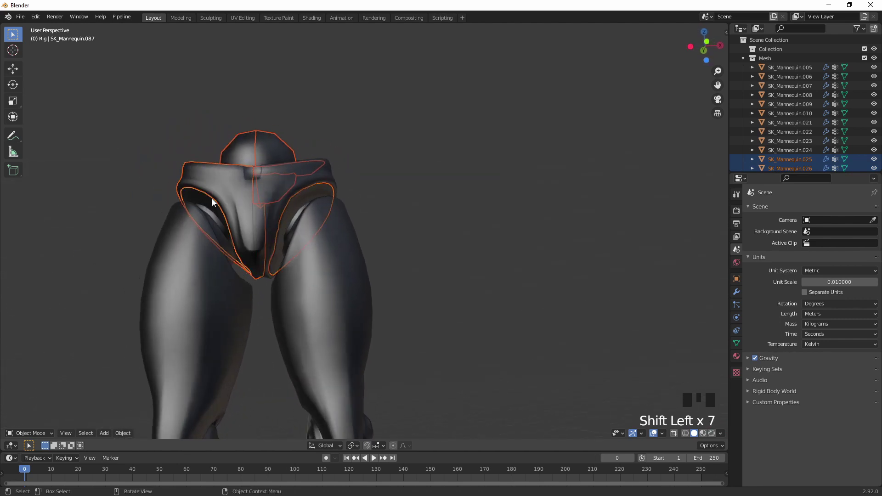
key("ctrl+j")
key("h")
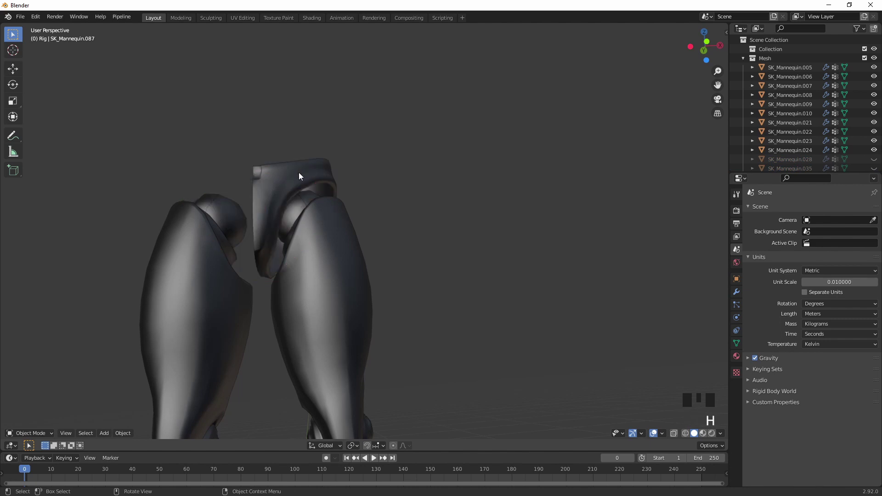
key("ctrl+z")
Step: Join the groin fragments into one part and hide it
left_click(281, 190)
key("ctrl+j")
key("h")
Step: Join the thigh cap, thigh and knee fragments into one part and hide it
left_click(305, 205)
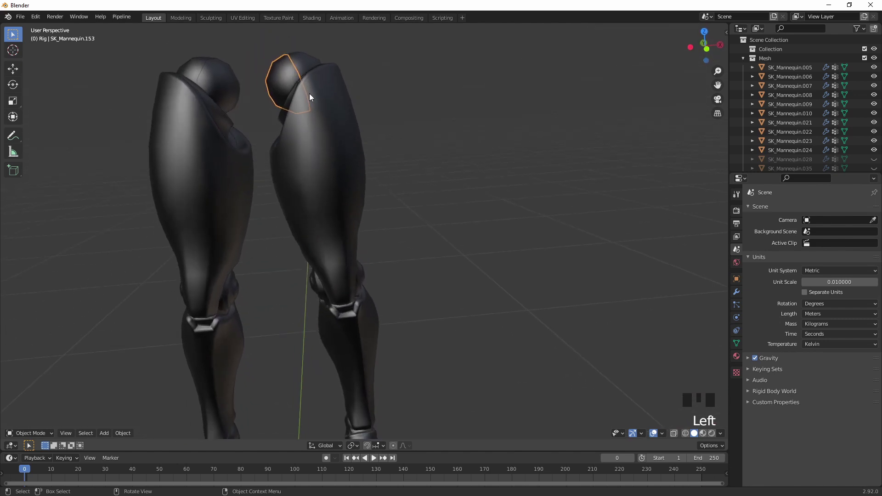
left_click(310, 66)
left_click(335, 140)
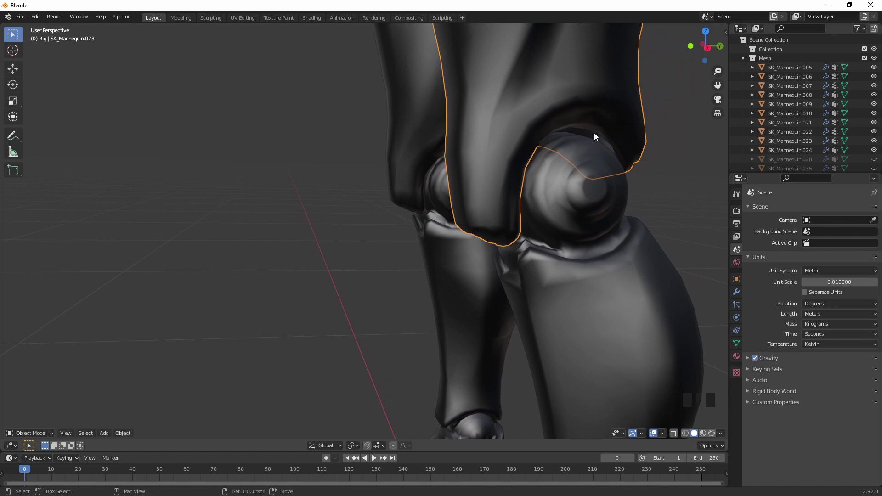
left_click(602, 140)
key("ctrl+j")
key("h")
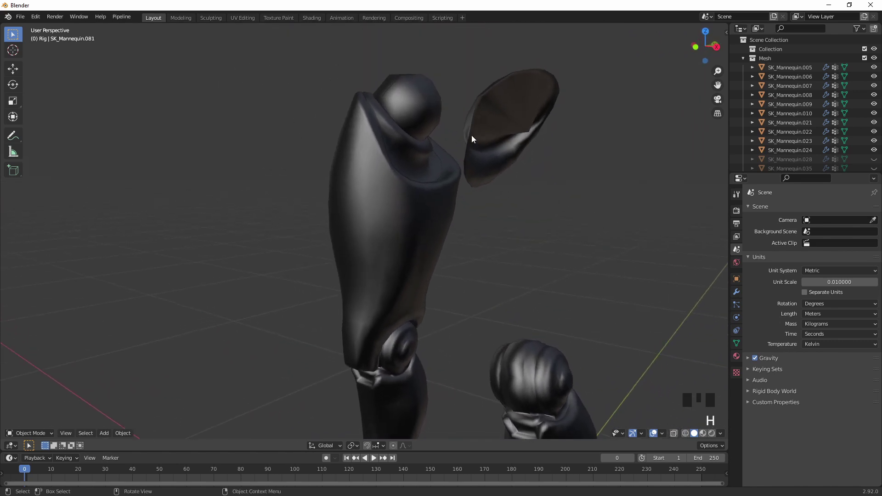
key("ctrl+x")
key("ctrl+z")
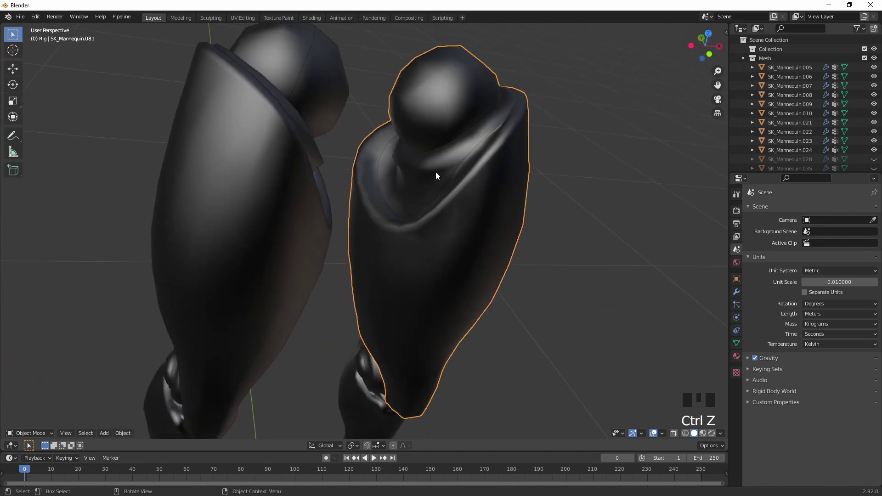
Step: Join the other thigh fragment into a part and hide it
left_click(441, 178)
key("ctrl+j")
key("h")
Step: Join the knee fragments with the upper shin into one part and hide it
left_click(407, 168)
left_click(359, 142)
left_click(387, 134)
left_click(362, 188)
left_click(319, 239)
left_click(414, 308)
left_click(414, 308)
left_click(412, 306)
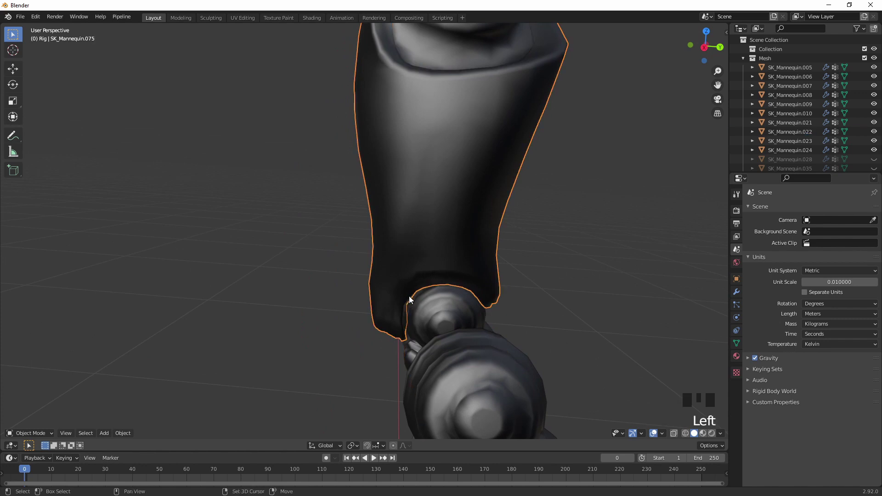
left_click(426, 290)
key("ctrl+j")
key("h")
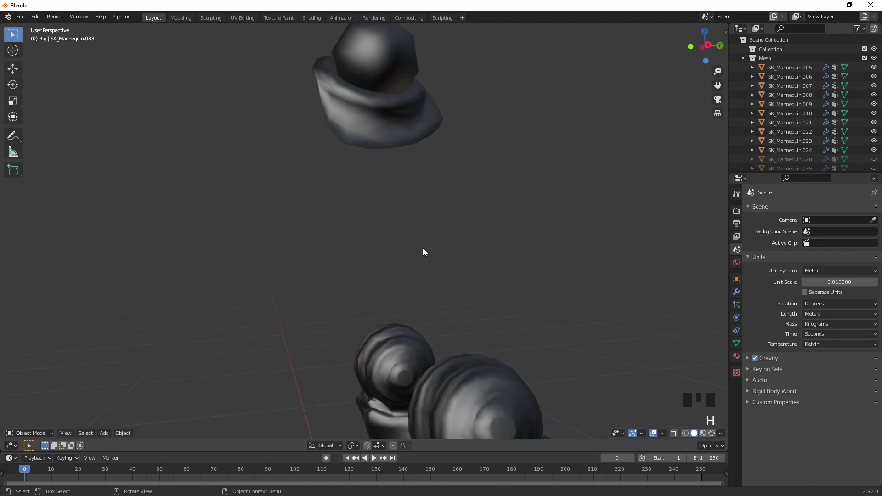
key("ctrl+z")
Step: Join the remaining loose knee fragments into one part
left_click(371, 191)
left_click(400, 135)
key("ctrl+j")
key("h")
key("ctrl+z")
left_click(355, 149)
key("ctrl+j")
Step: Hide the knee part, then join the right shin fragments into one part and hide it
key("h")
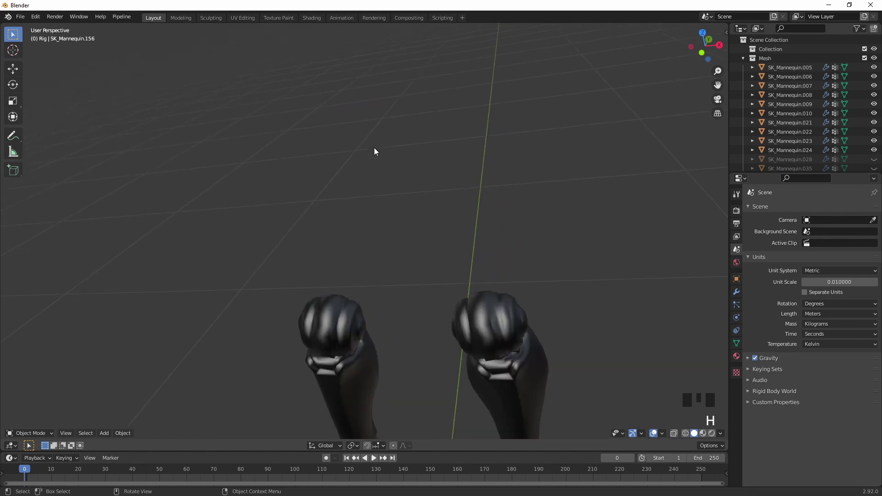
left_click(285, 75)
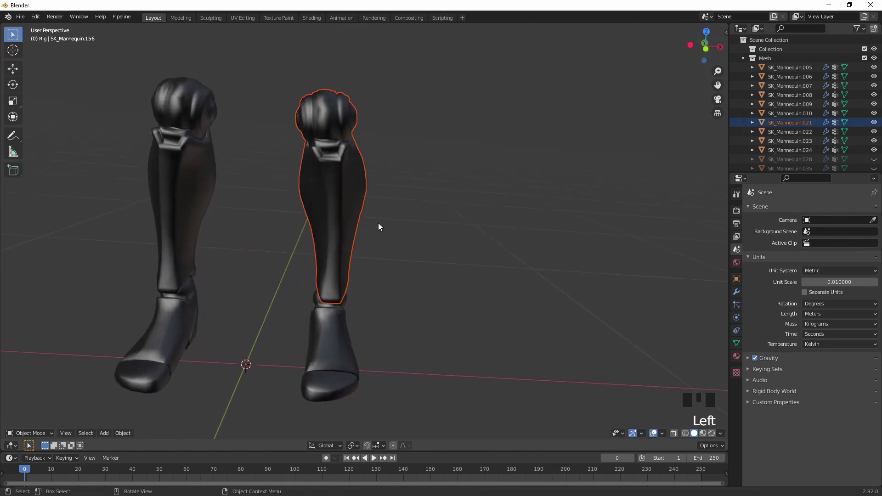
left_click(385, 297)
left_click(385, 300)
left_click(386, 299)
left_click(387, 300)
left_click(388, 299)
left_click(371, 236)
key("ctrl+j")
key("h")
Step: Join the other shin's fragments into one part and hide it
left_click(267, 308)
left_click(268, 310)
left_click(263, 241)
key("ctrl+j")
key("h")
Step: Join the left foot and sole fragments into one part and hide it
left_click(281, 313)
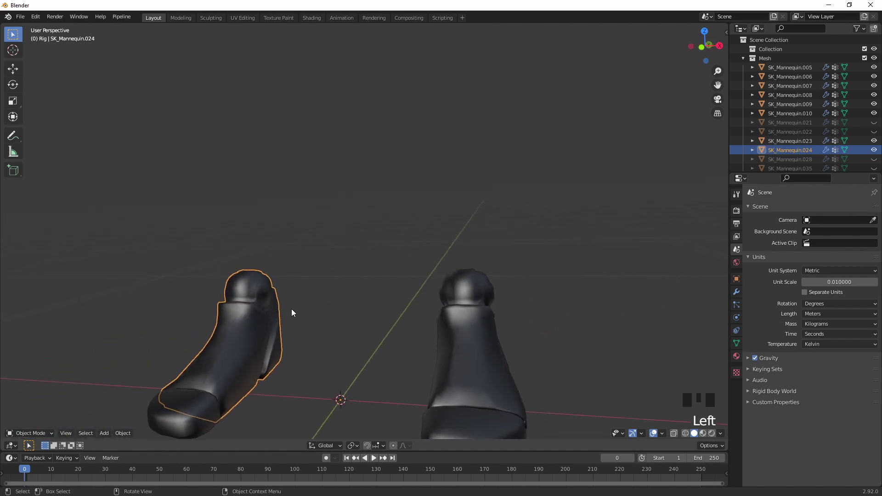
left_click(143, 175)
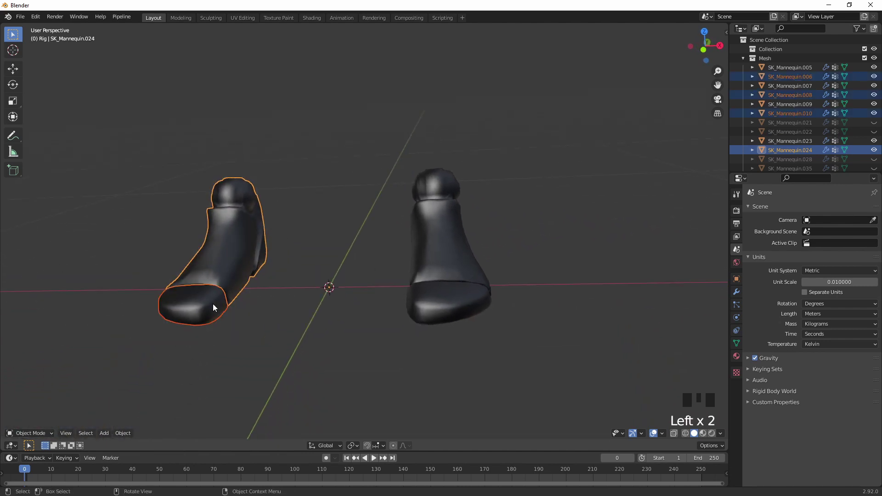
key("ctrl+j")
key("h")
Step: Join the right foot and sole fragments into one part and hide it
left_click(384, 167)
left_click(443, 258)
key("ctrl+j")
key("h")
left_click(497, 219)
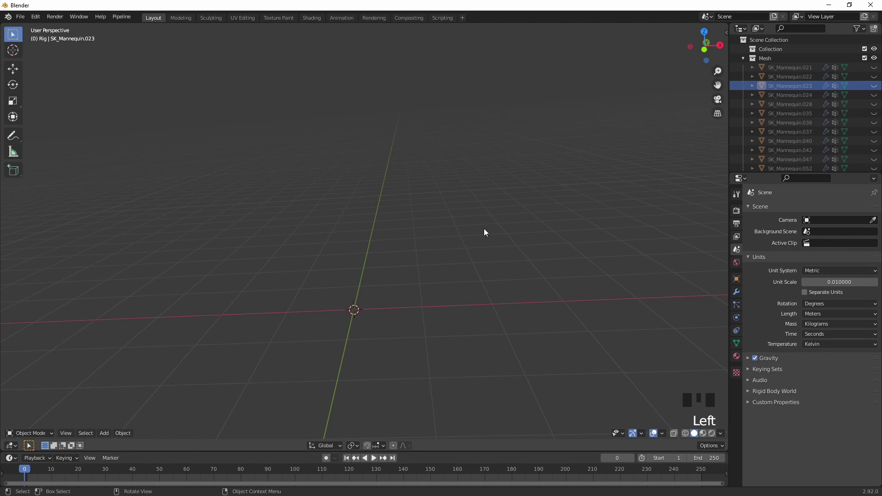
Step: Unhide all mannequin parts and the rig, then deselect everything
key("alt+h")
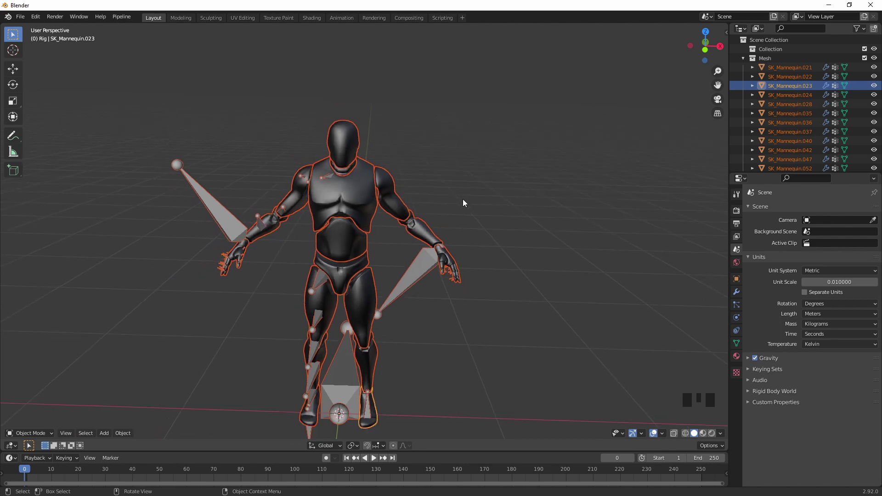
left_click(413, 300)
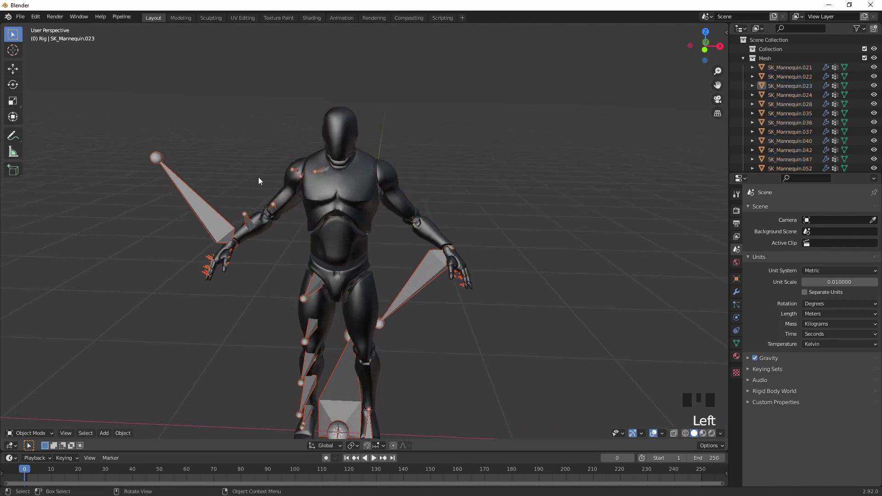